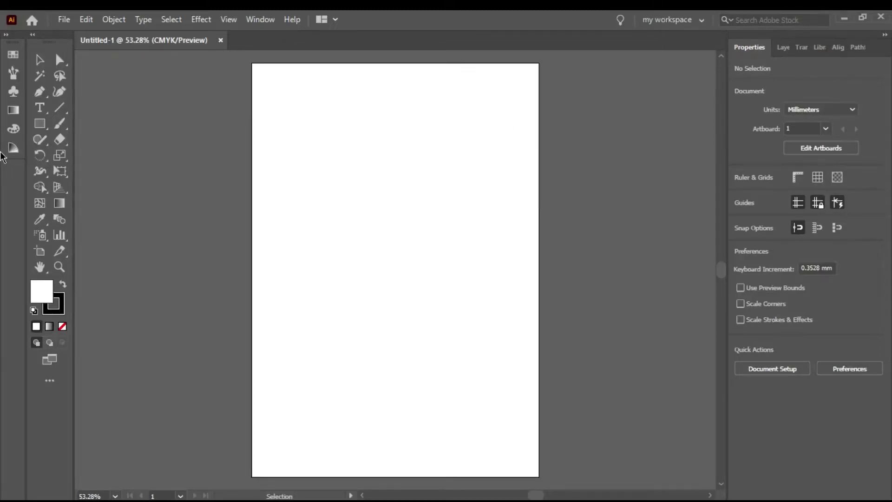
Draw a wide fully-rounded pill in the lower artboard and a circle dragged onto it
{"action": "right_click", "coordinate": [39, 126]}
{"action": "left_click_drag", "start_coordinate": [112, 143], "coordinate": [531, 270]}
{"action": "key", "text": "v"}
{"action": "left_click_drag", "start_coordinate": [523, 273], "coordinate": [361, 167]}
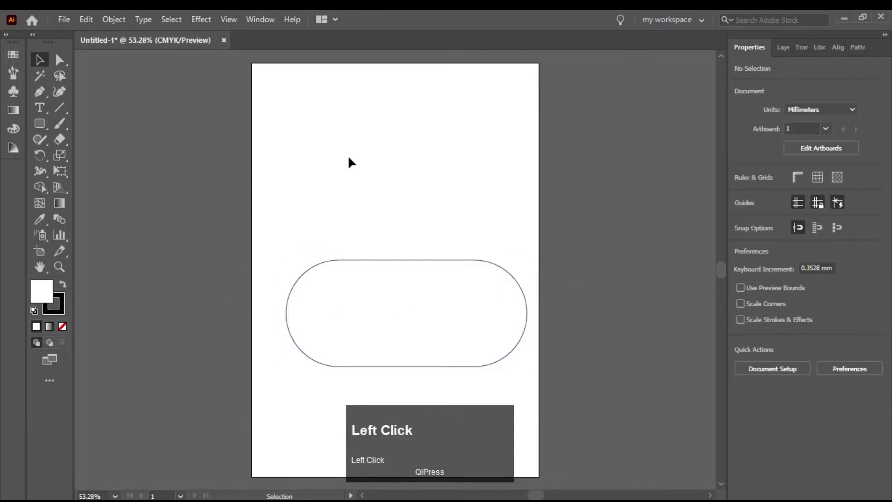
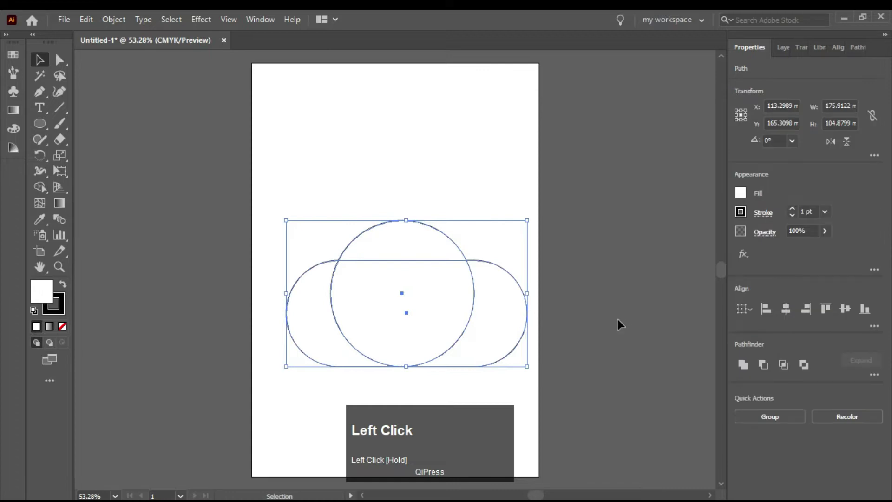
Centre the circle horizontally on the pill, unite them, then undo to shorten the circle's height
{"action": "left_click", "coordinate": [792, 312]}
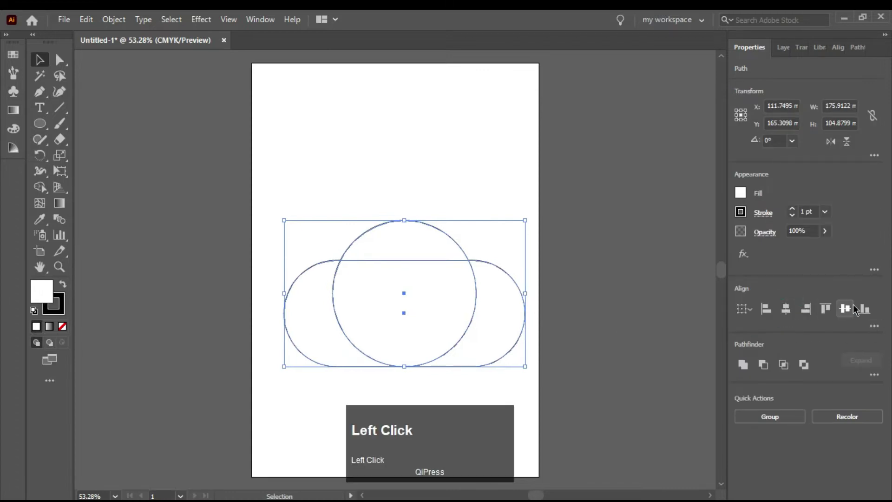
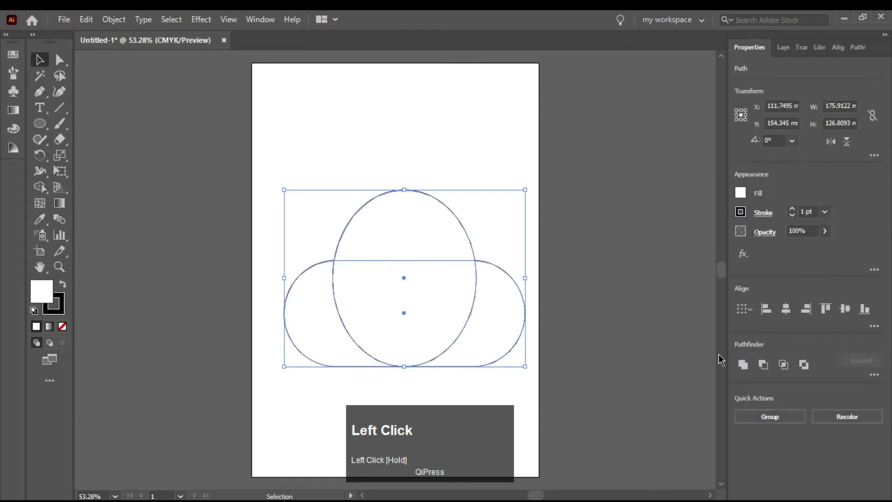
{"action": "left_click", "coordinate": [746, 370]}
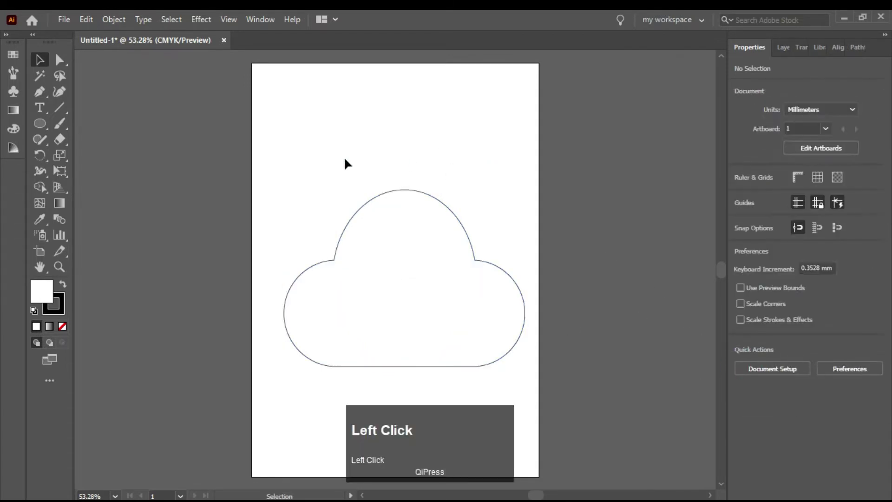
{"action": "left_click", "coordinate": [420, 295]}
{"action": "key", "text": "ctrl+z"}
{"action": "left_click_drag", "start_coordinate": [412, 170], "coordinate": [754, 368]}
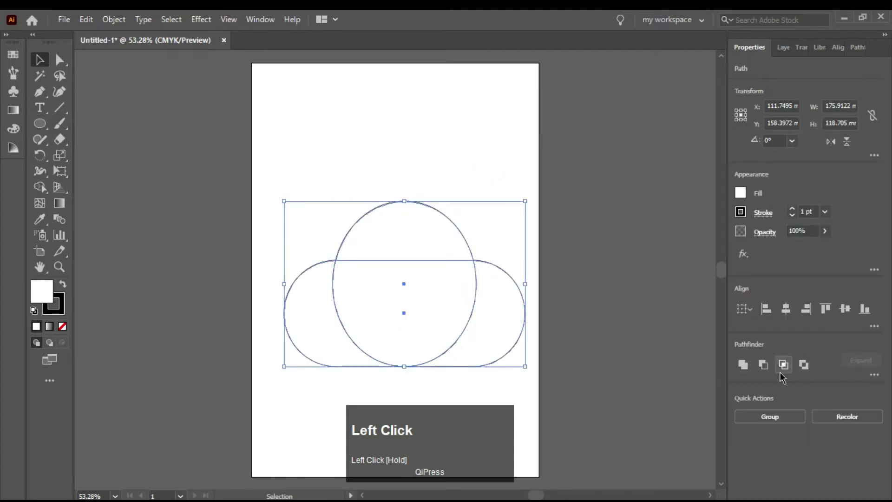
Reset to default fill and stroke, then swap so the cloud fills solid black
{"action": "left_click", "coordinate": [754, 369]}
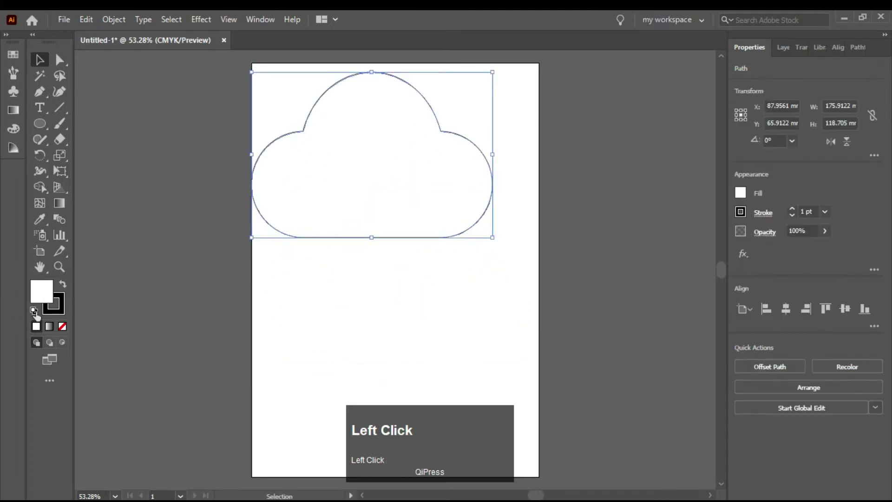
{"action": "left_click", "coordinate": [51, 313]}
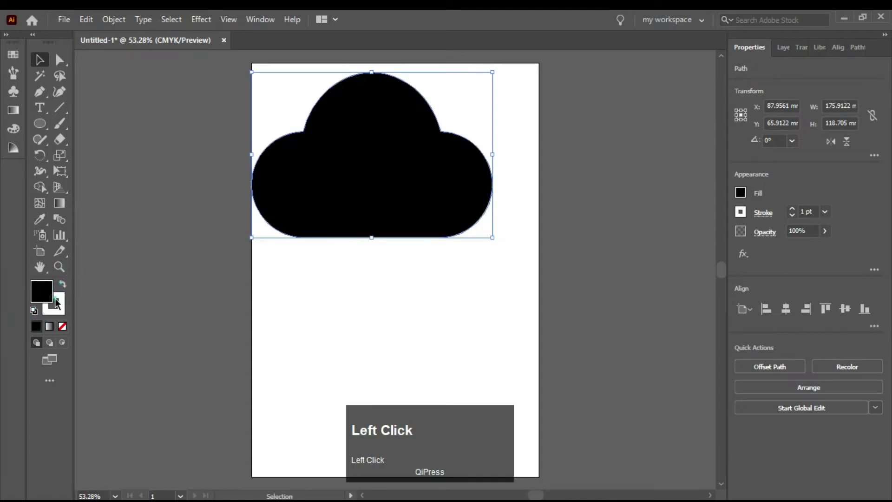
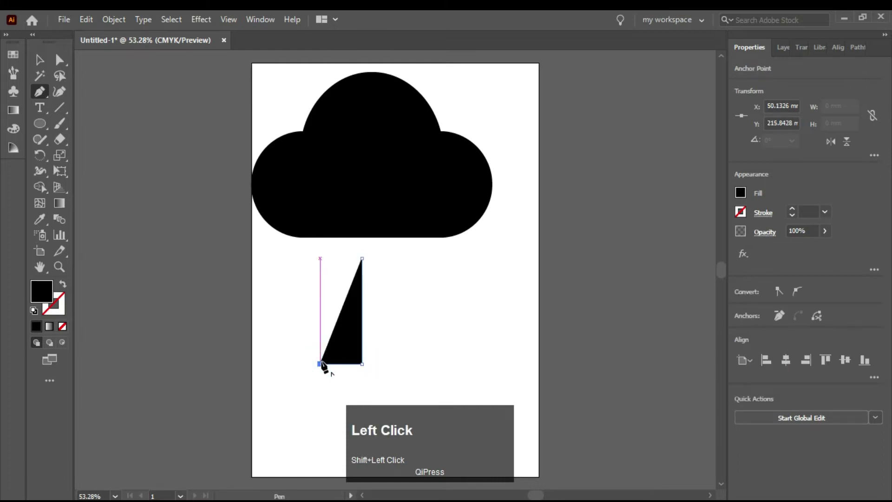
Show rulers, add a horizontal guide at the arrowhead base, and select the finished arrow
{"action": "scroll", "scroll_direction": "down", "scroll_amount": 3}
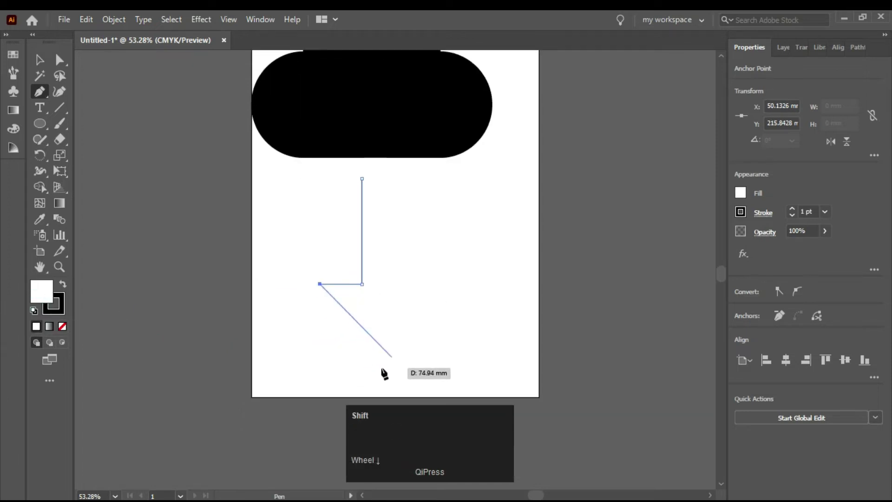
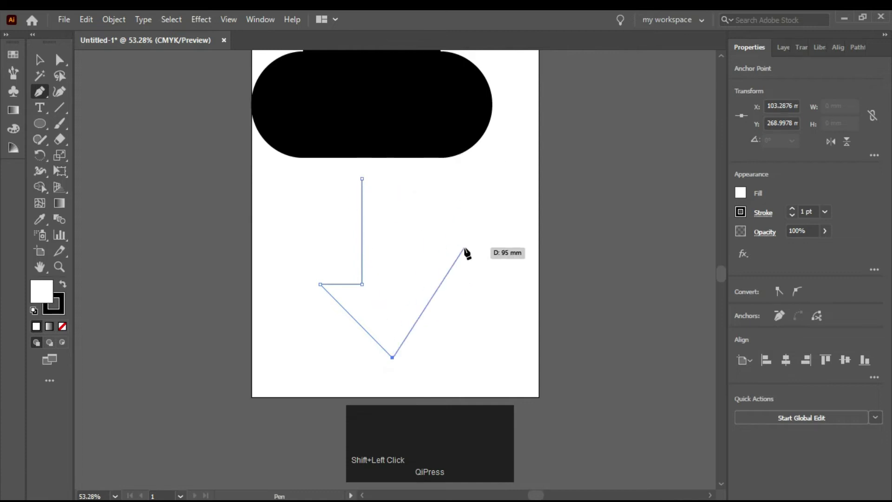
{"action": "key", "text": "ctrl+r"}
{"action": "left_click_drag", "start_coordinate": [456, 57], "coordinate": [476, 290]}
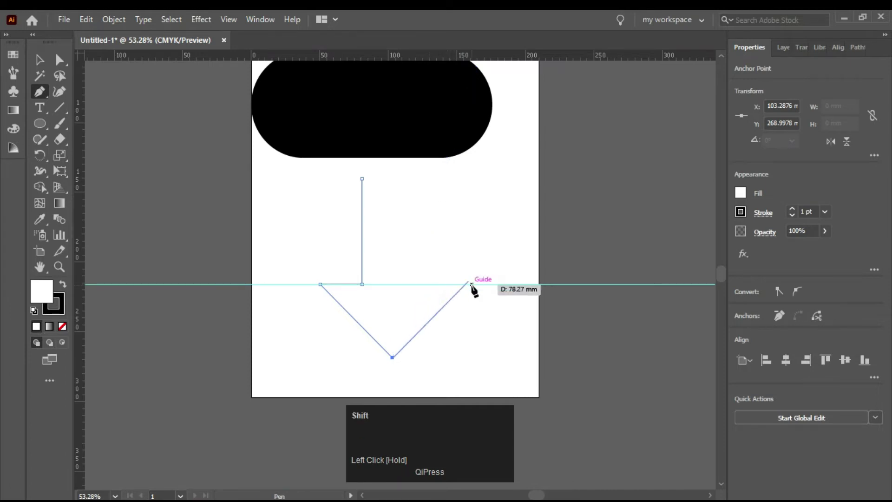
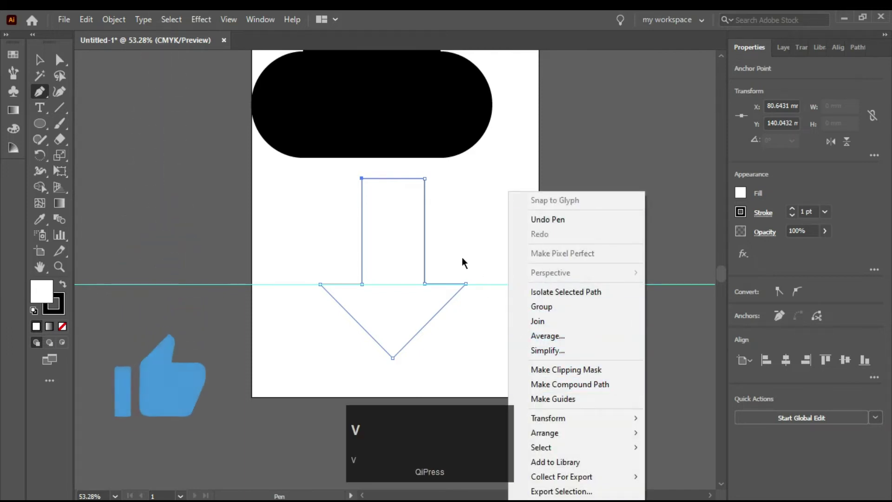
{"action": "left_click", "coordinate": [43, 66]}
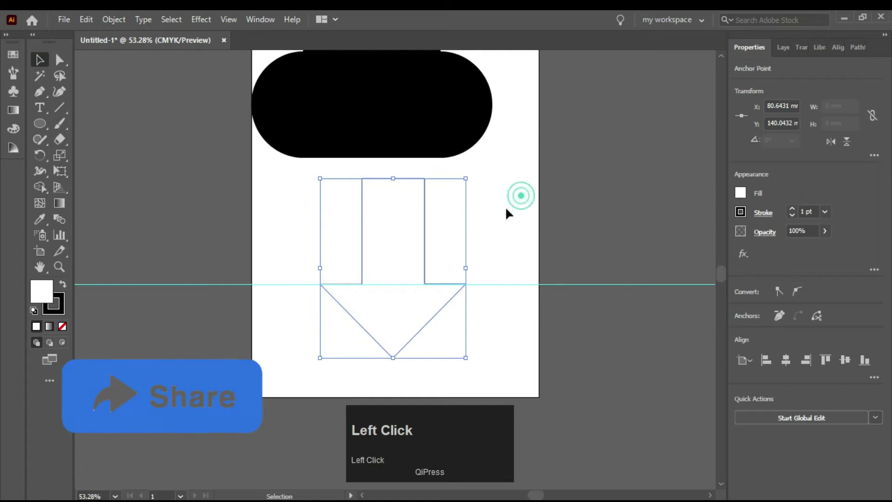
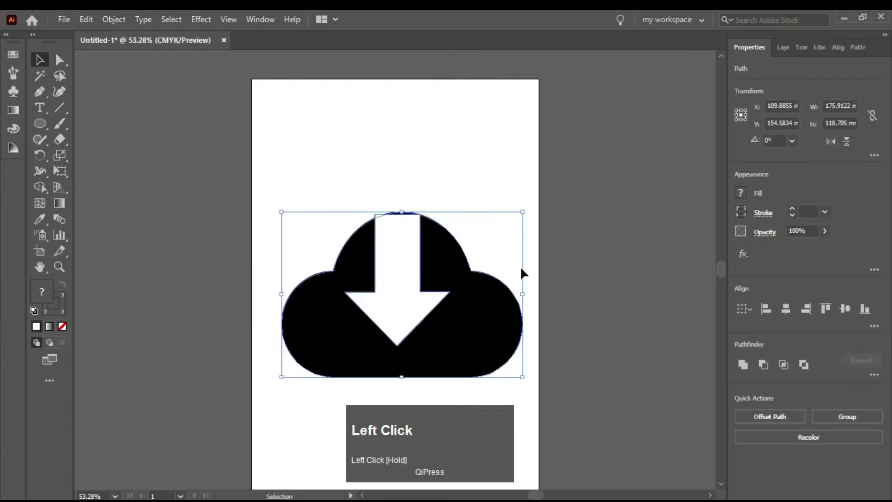
Scroll the artboard to view the arrow cut out of the cloud
{"action": "scroll", "scroll_direction": "down", "scroll_amount": 3}
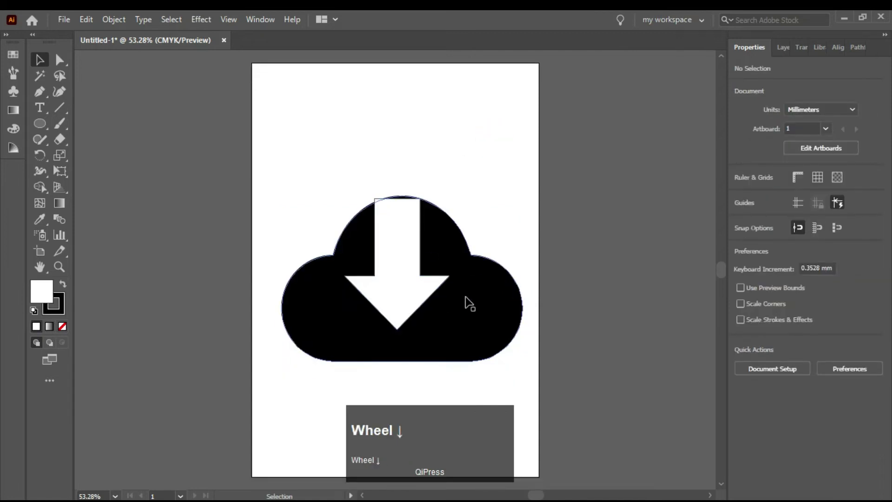
Apply Effect > Stylize > Drop Shadow to the cloud icon
{"action": "left_click", "coordinate": [468, 301]}
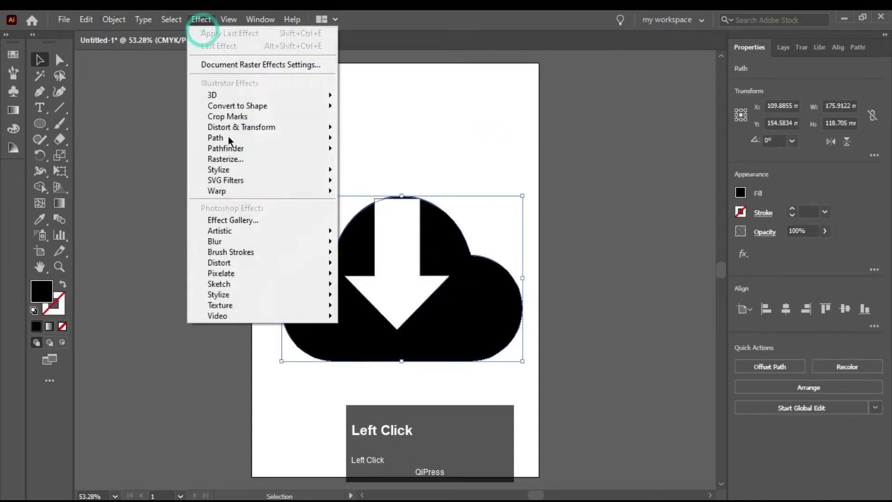
{"action": "left_click", "coordinate": [266, 246]}
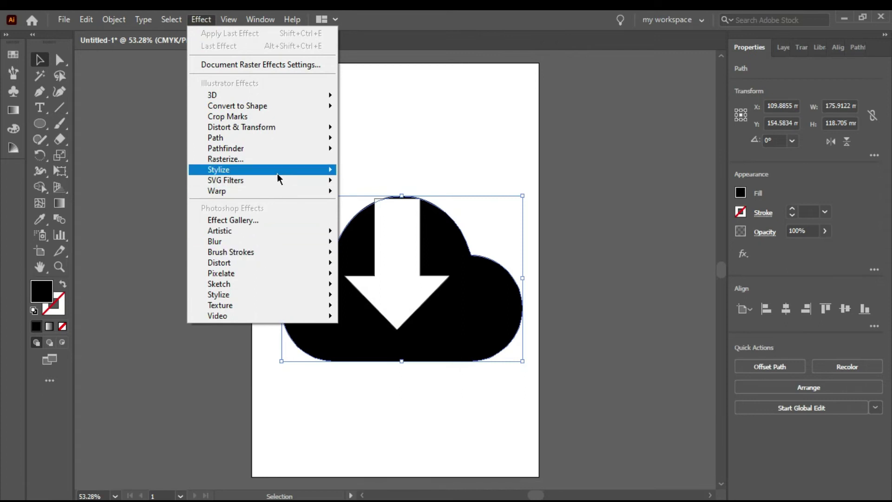
{"action": "left_click", "coordinate": [279, 178]}
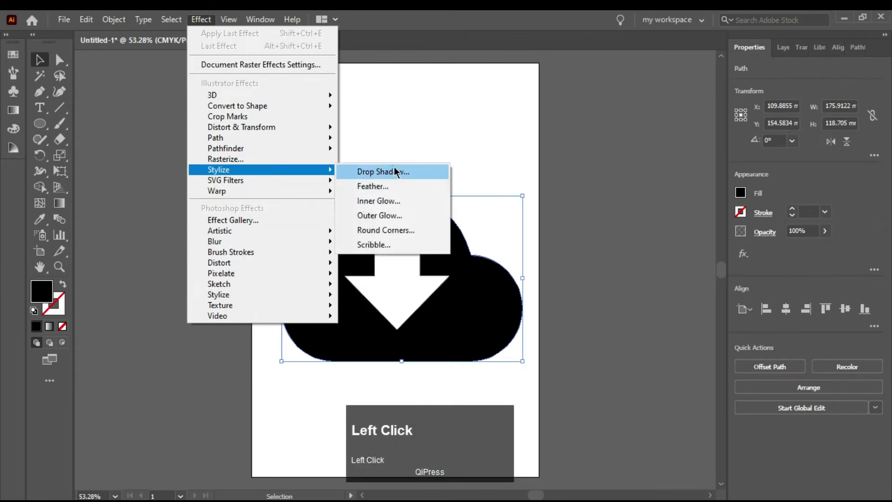
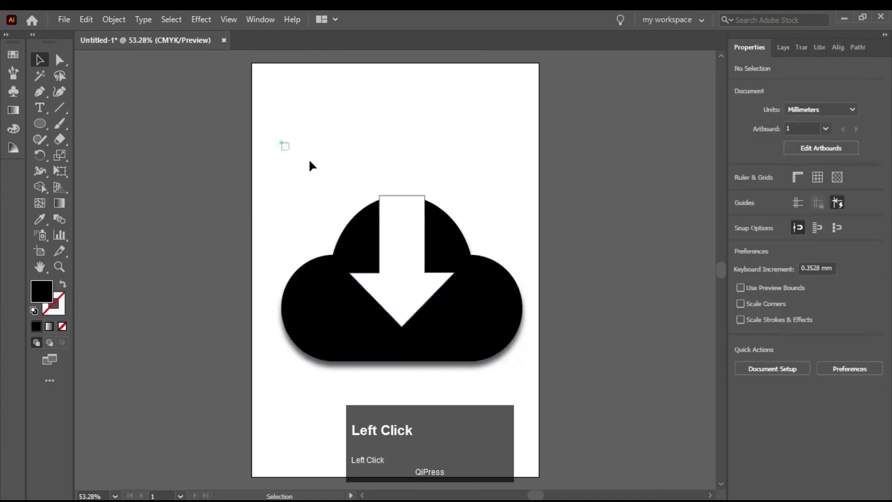
Try Shape Builder over the arrow region, then undo merging the arrow into the cloud
{"action": "scroll", "scroll_direction": "down", "scroll_amount": 3}
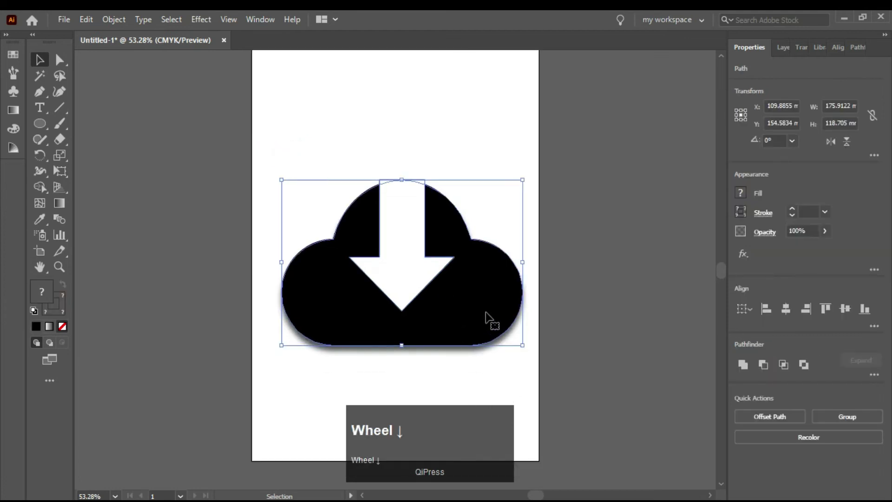
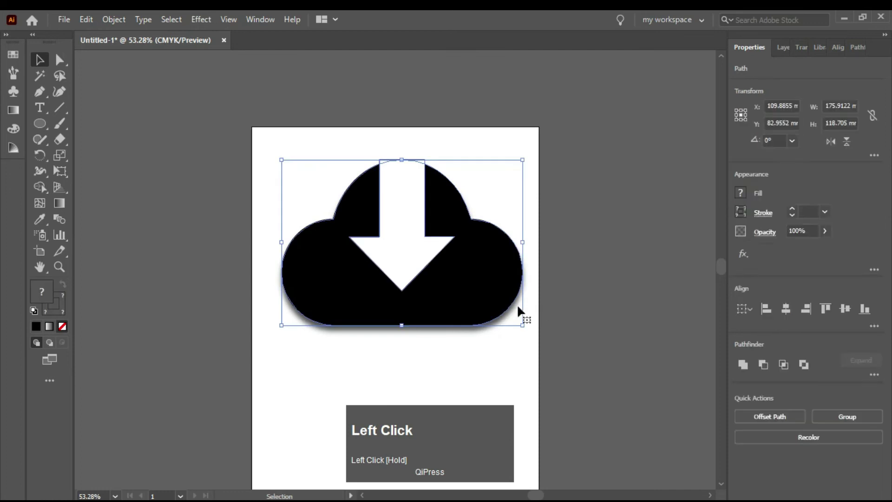
{"action": "key", "text": "shift+m"}
{"action": "left_click_drag", "start_coordinate": [419, 145], "coordinate": [480, 179]}
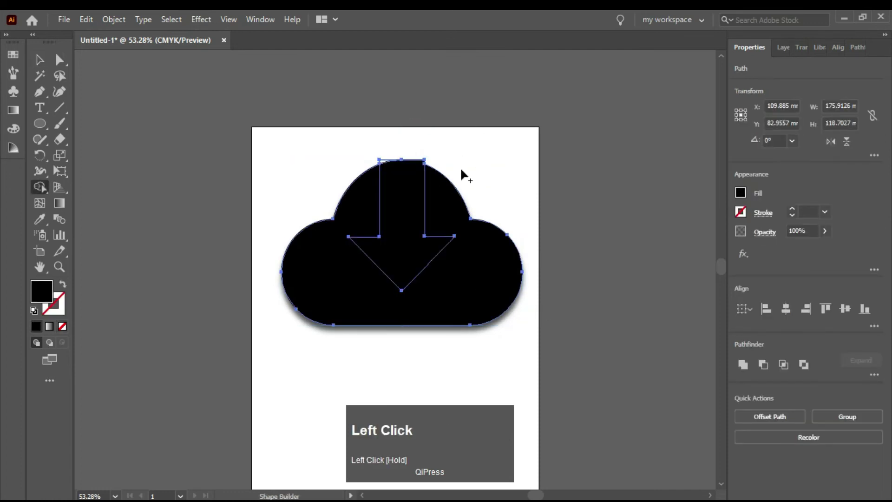
{"action": "key", "text": "ctrl+z"}
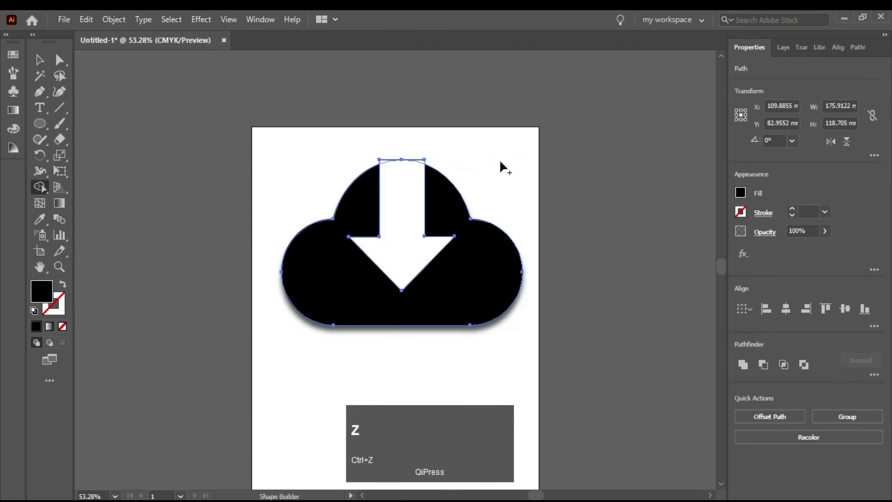
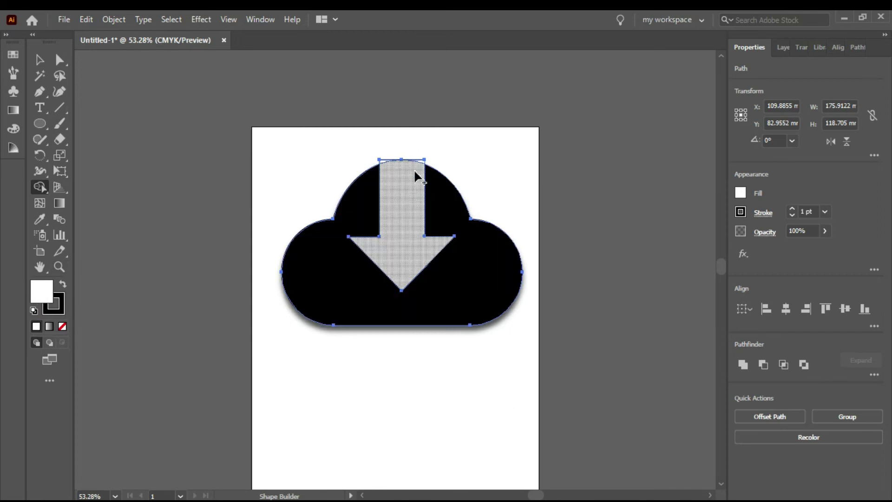
{"action": "key", "text": "ctrl+z"}
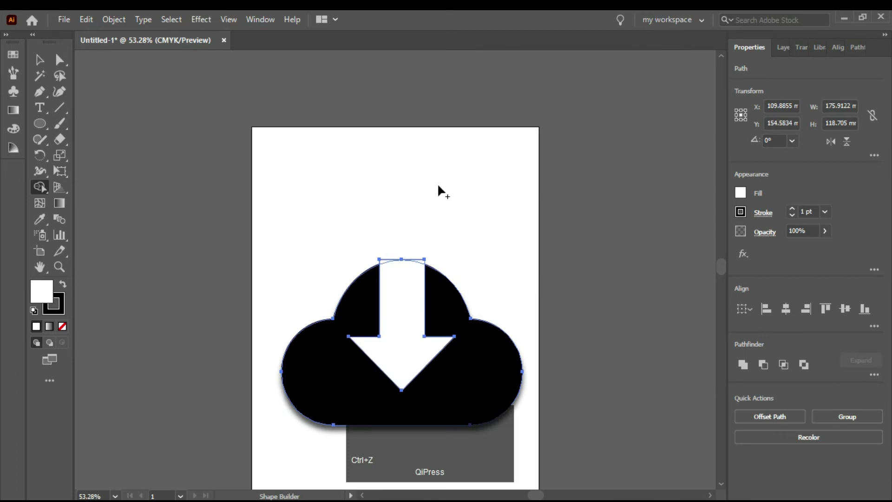
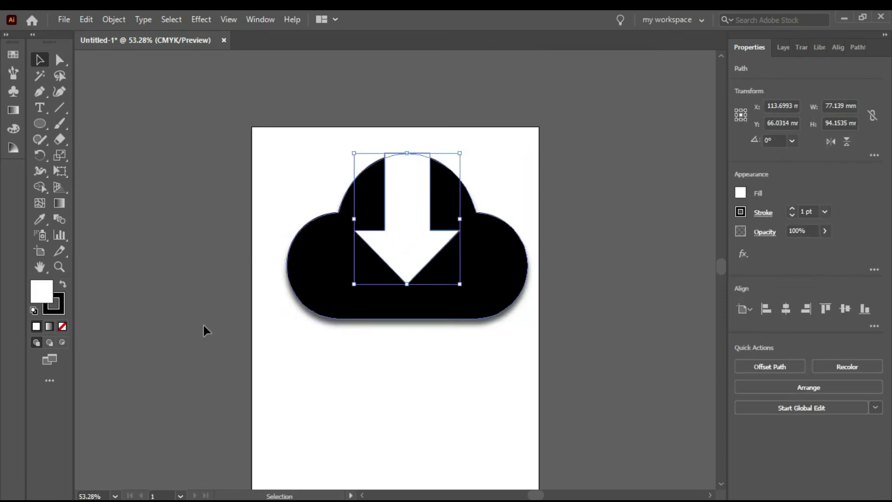
Select cloud and arrow, then erase both arrow regions with Shape Builder to leave a true hole
{"action": "left_click_drag", "start_coordinate": [440, 145], "coordinate": [511, 313]}
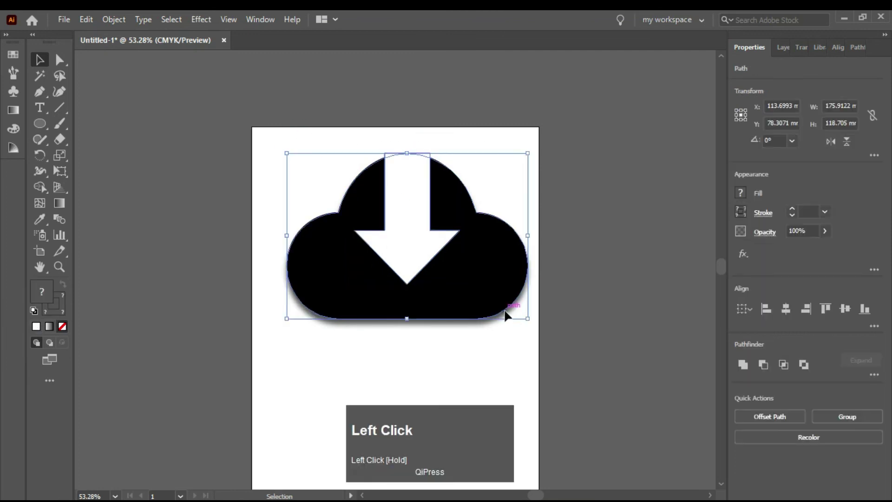
{"action": "key", "text": "shift+m"}
{"action": "left_click_drag", "start_coordinate": [416, 135], "coordinate": [431, 145]}
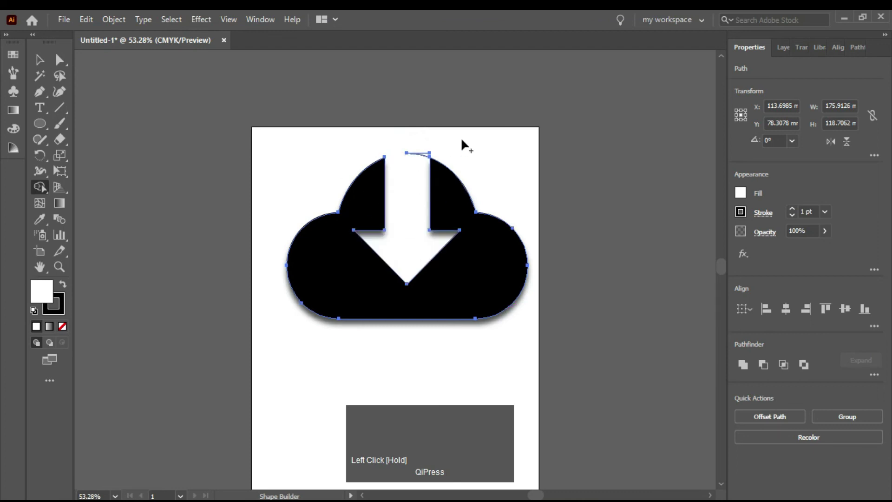
{"action": "left_click_drag", "start_coordinate": [430, 145], "coordinate": [407, 193]}
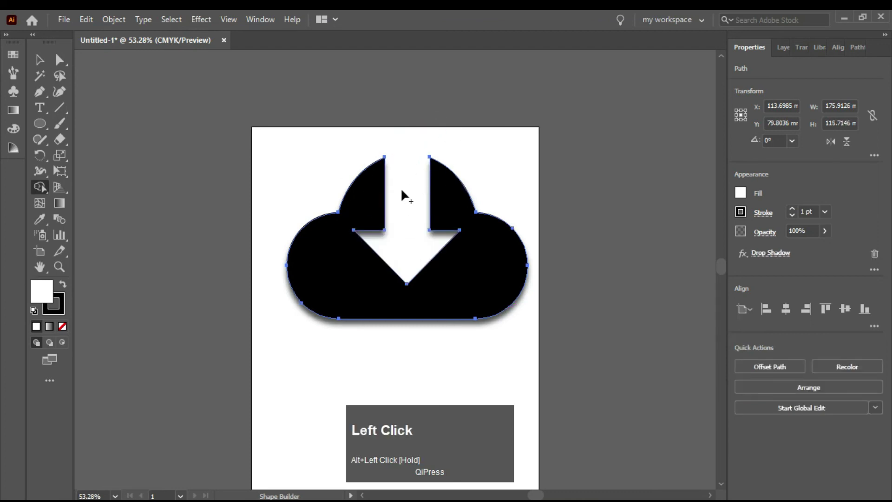
{"action": "scroll", "scroll_direction": "up", "scroll_amount": 3}
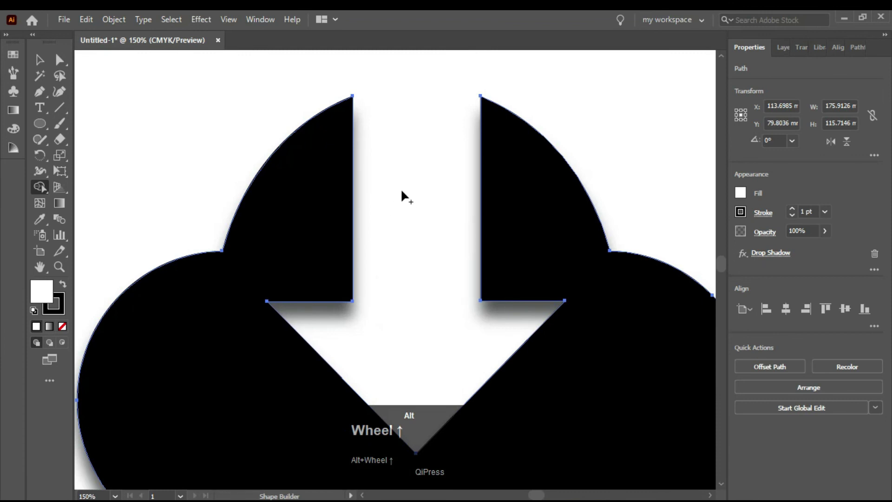
{"action": "scroll", "scroll_direction": "down", "scroll_amount": 3}
Select the cut-out cloud and centre it horizontally on the artboard
{"action": "key", "text": "v"}
{"action": "left_click", "coordinate": [306, 401]}
{"action": "scroll", "scroll_direction": "down", "scroll_amount": 3}
{"action": "left_click", "coordinate": [441, 277]}
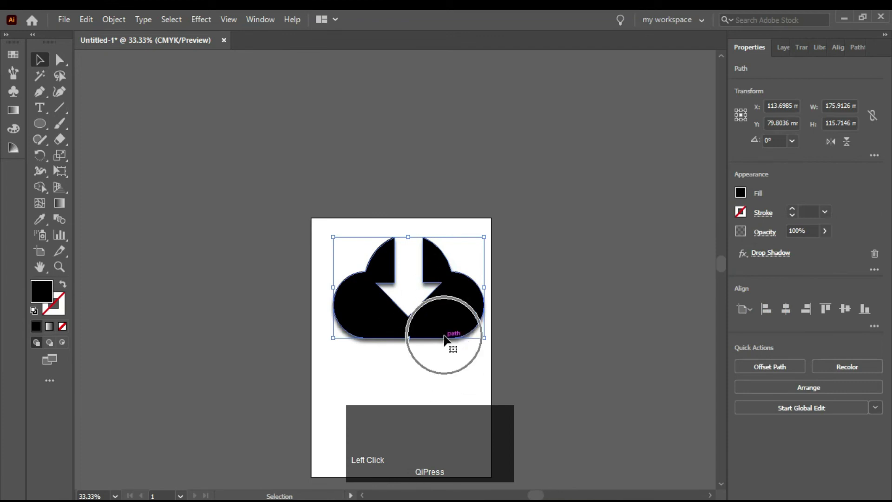